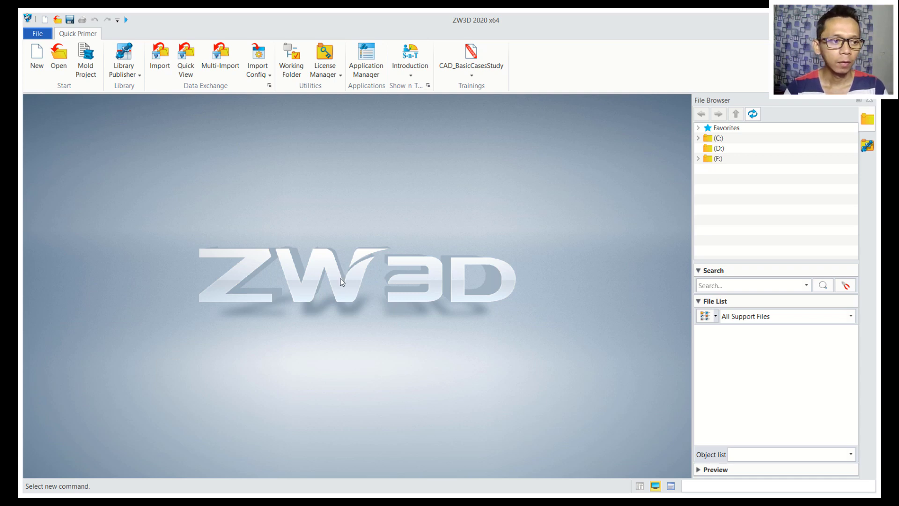
Create a new part file Part001 from the millimetre template
left_click(46, 61)
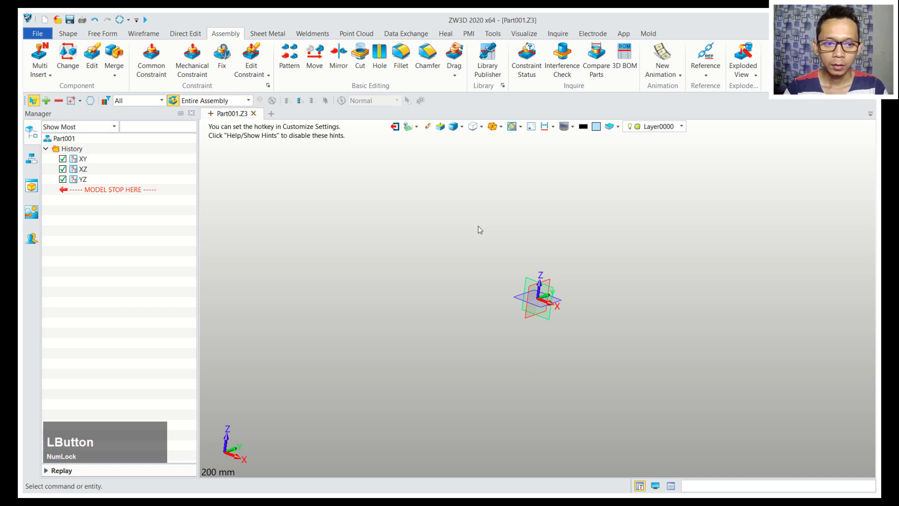
Place Sketch1 on the XY plane and draw the T-shaped outline from the origin
left_click(77, 31)
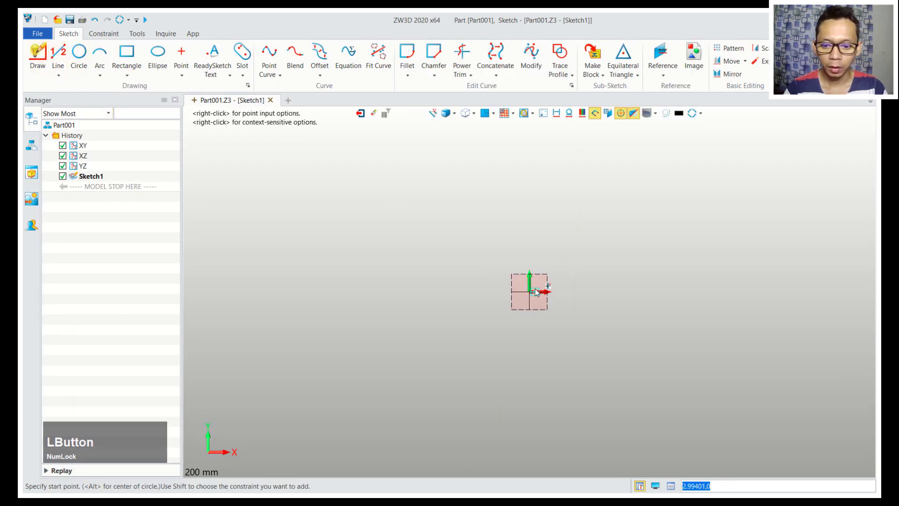
left_click(531, 290)
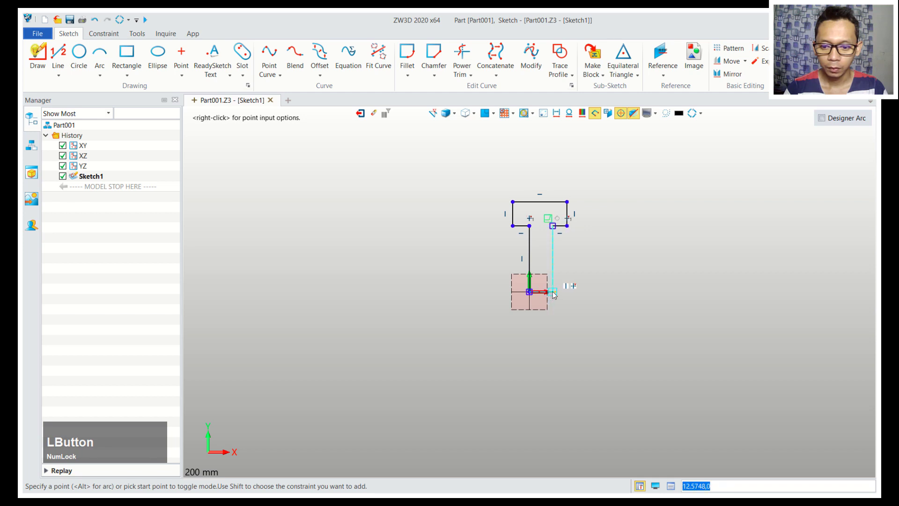
middle_click(627, 257)
scroll("up", 3)
Close the bottom of the outline with a 30 mm radius arc
left_click(96, 57)
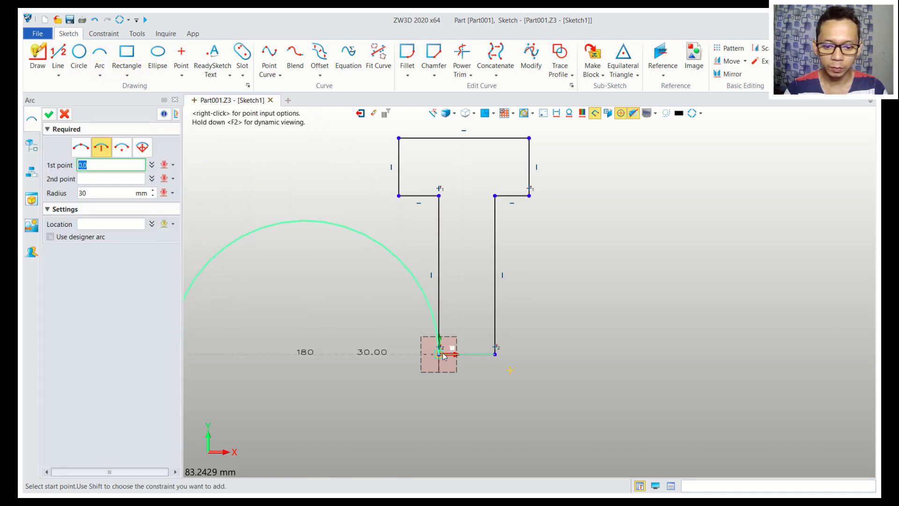
left_click(439, 357)
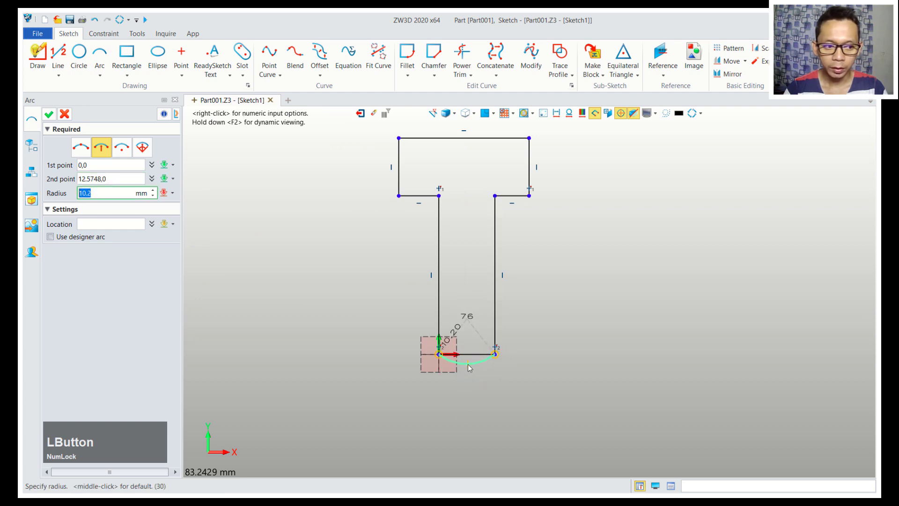
key("3")
type("30")
key("Return")
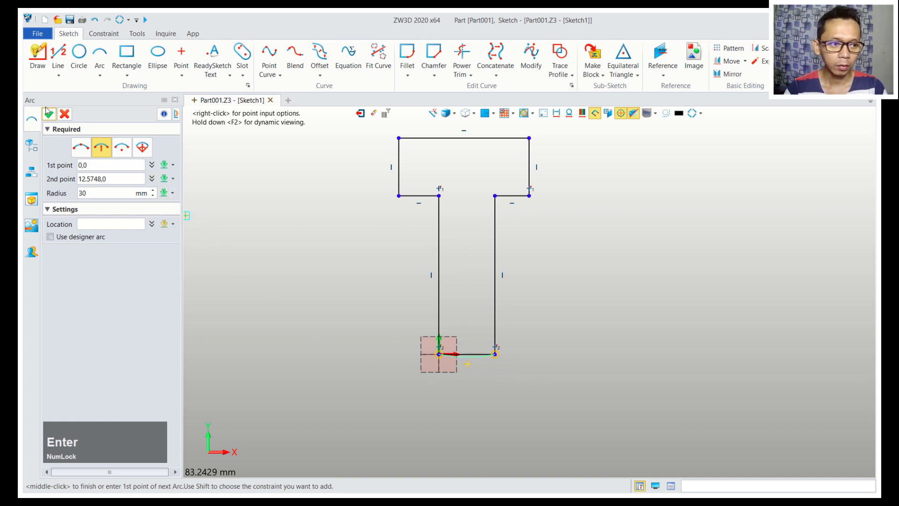
left_click(48, 114)
scroll("down", 3)
middle_click(560, 251)
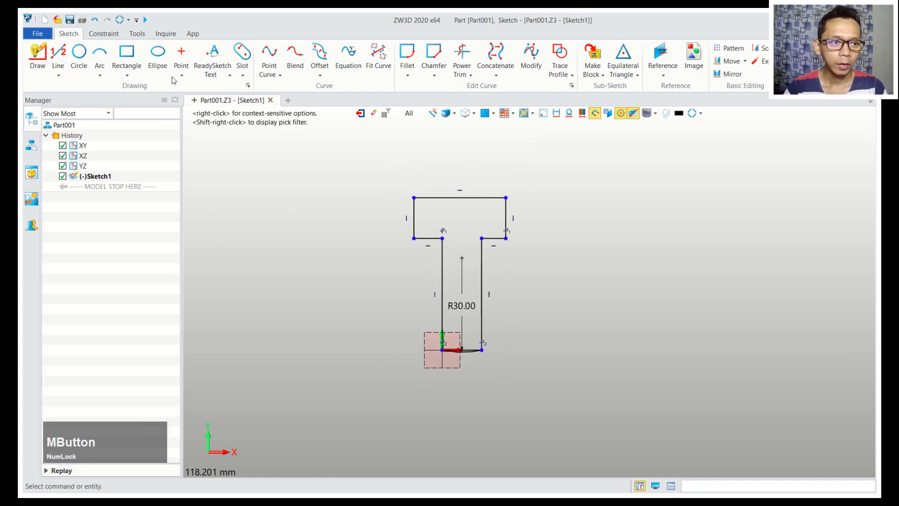
Dimension the stem height 120 and the head thickness 15
left_click(115, 38)
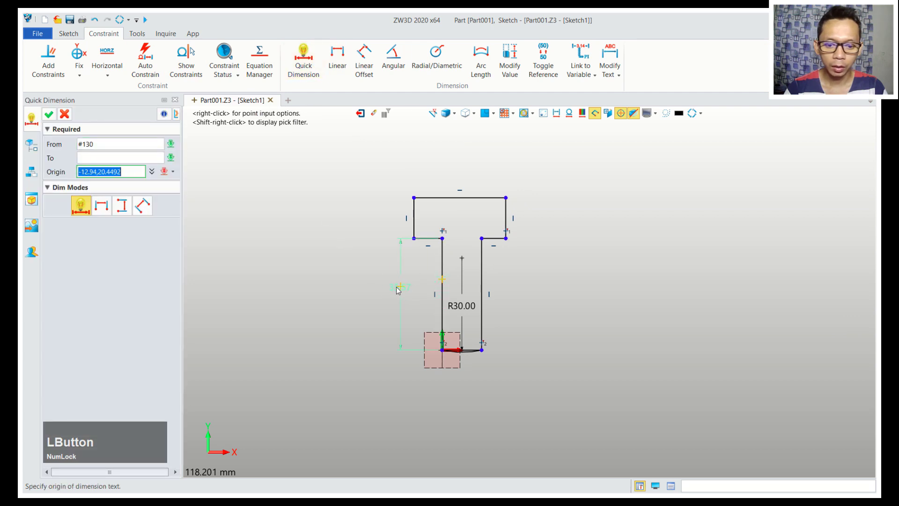
key("1")
type("120")
left_click(546, 347)
scroll("down", 3)
middle_click(525, 222)
scroll("down", 3)
left_click(441, 190)
type("15")
Dimension the head width 45 and the 7.5 offset
left_click(591, 245)
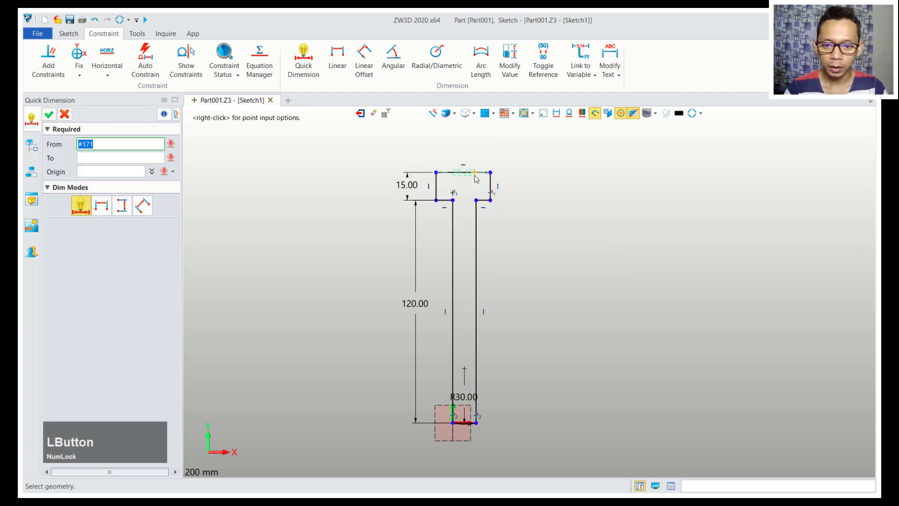
type("4Button")
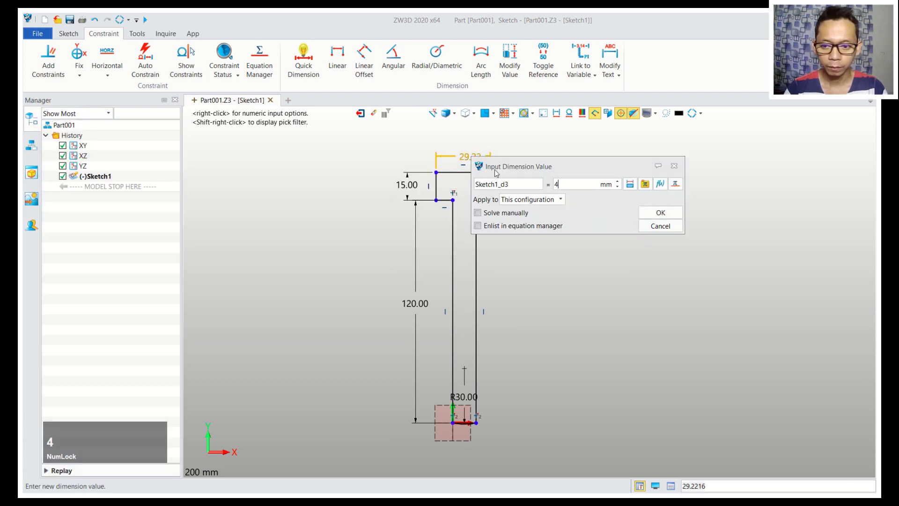
left_click(660, 212)
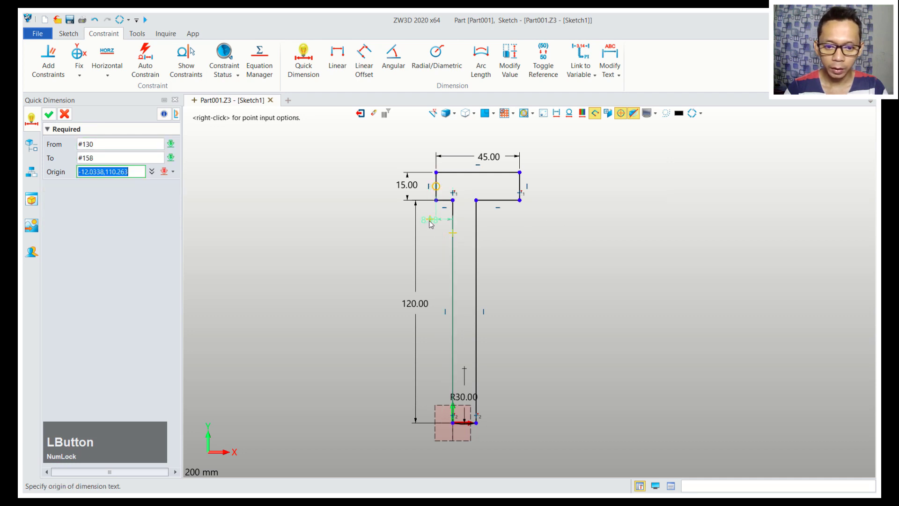
type("7.")
left_click(628, 279)
scroll("down", 3)
middle_click(575, 305)
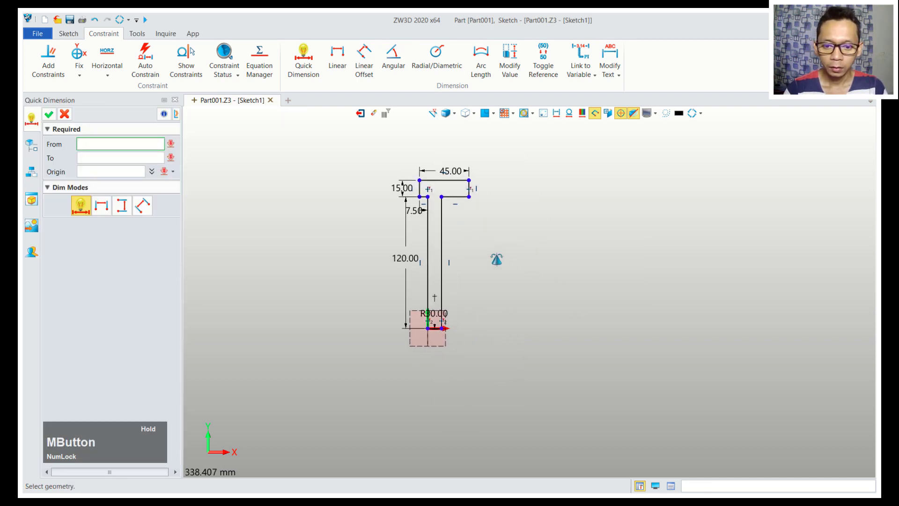
Dimension the stem width at 30
scroll("up", 3)
left_click(414, 241)
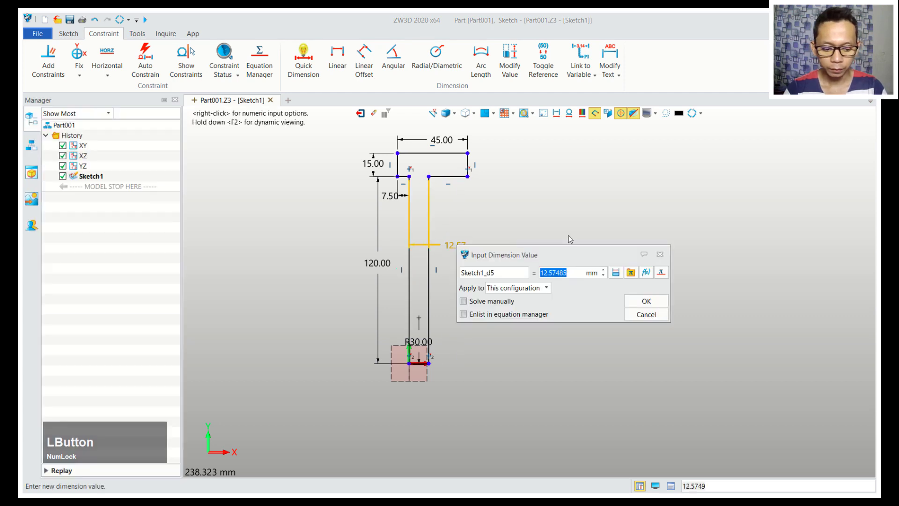
key("3")
left_click(650, 304)
scroll("up", 3)
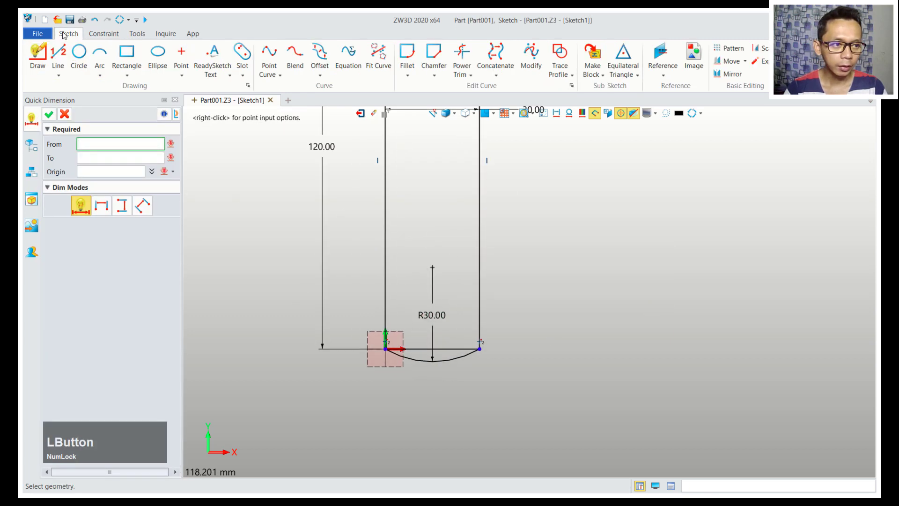
Draw a vertical centre line from the arc midpoint up to the top edge
left_click(61, 56)
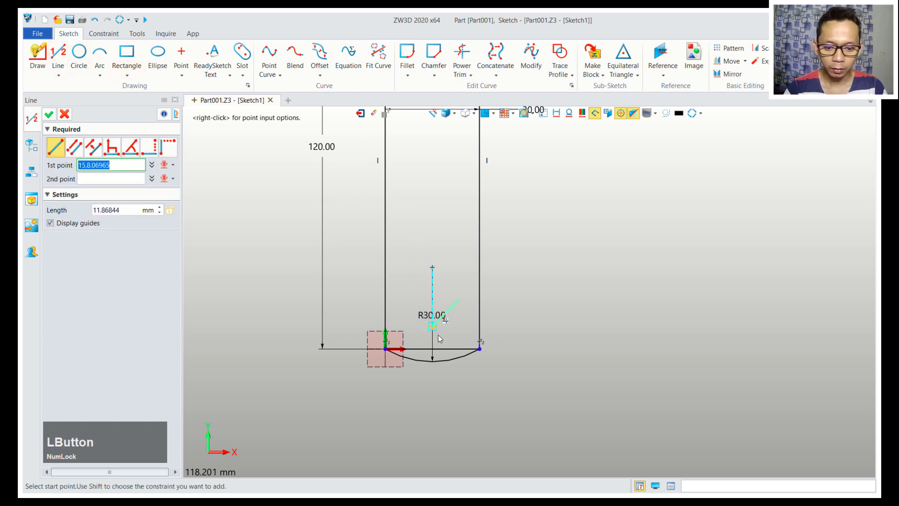
left_click(437, 364)
scroll("down", 3)
middle_click(523, 249)
scroll("down", 3)
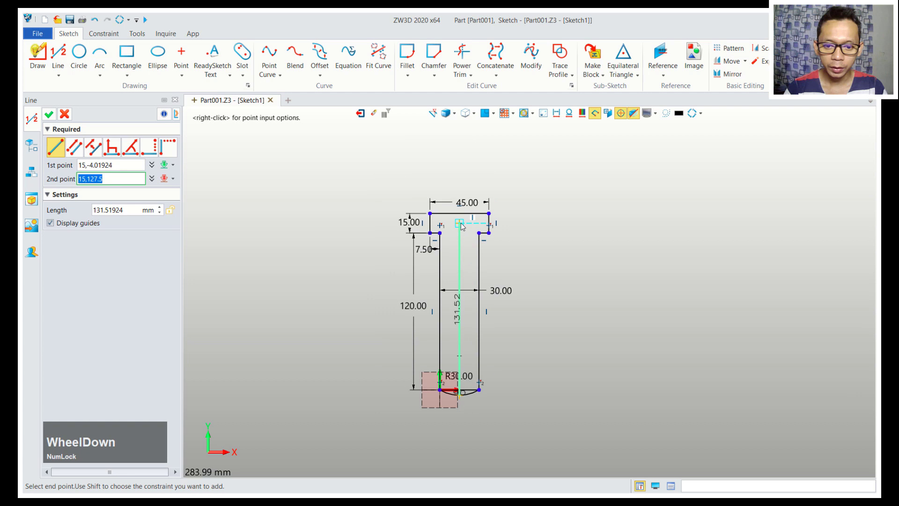
left_click(463, 219)
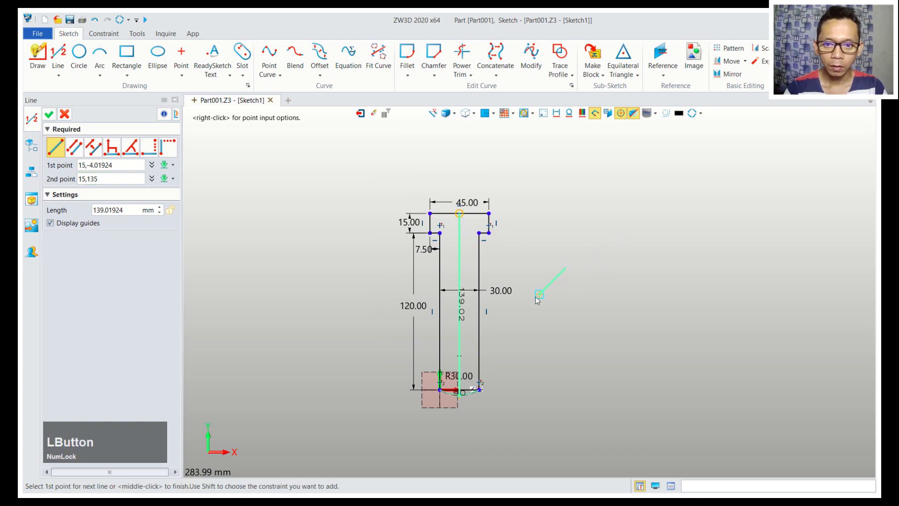
scroll("up", 3)
Power-trim away the right half, leaving a 22.50-wide half profile
left_click(464, 55)
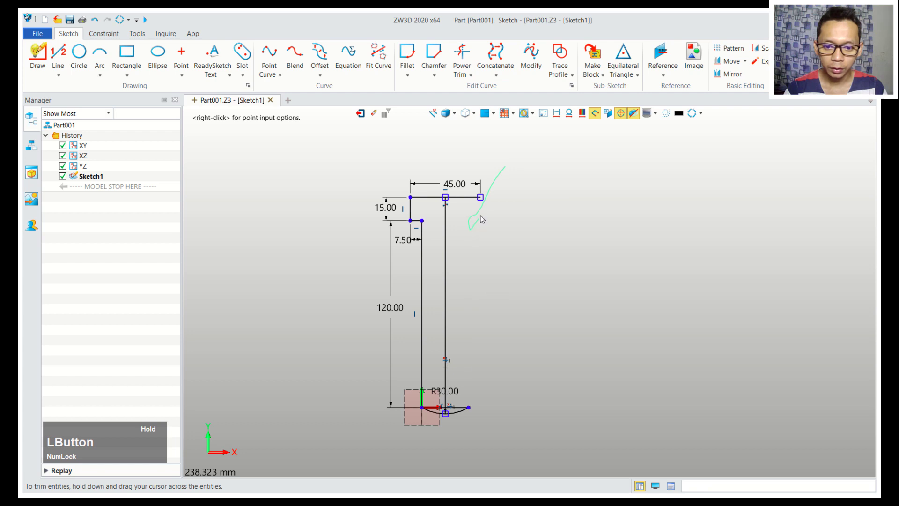
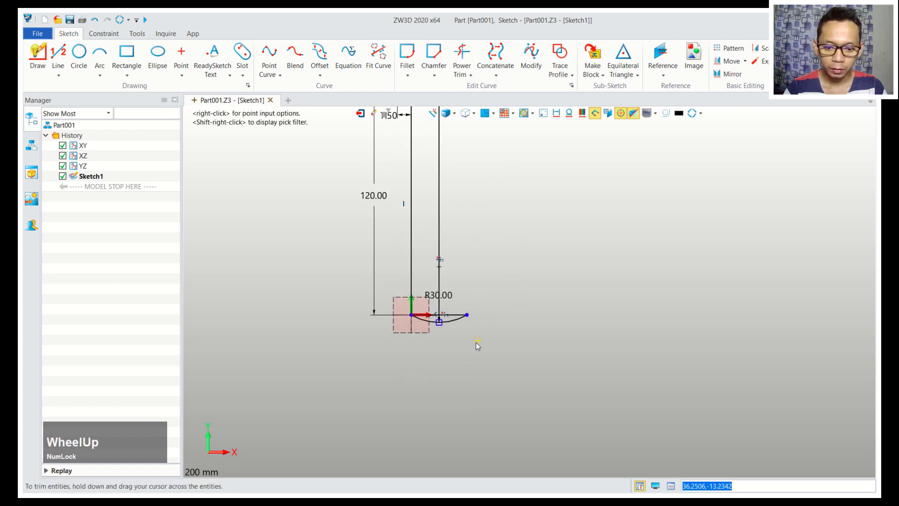
left_click(467, 337)
middle_click(487, 272)
left_click(415, 299)
scroll("down", 3)
middle_click(520, 242)
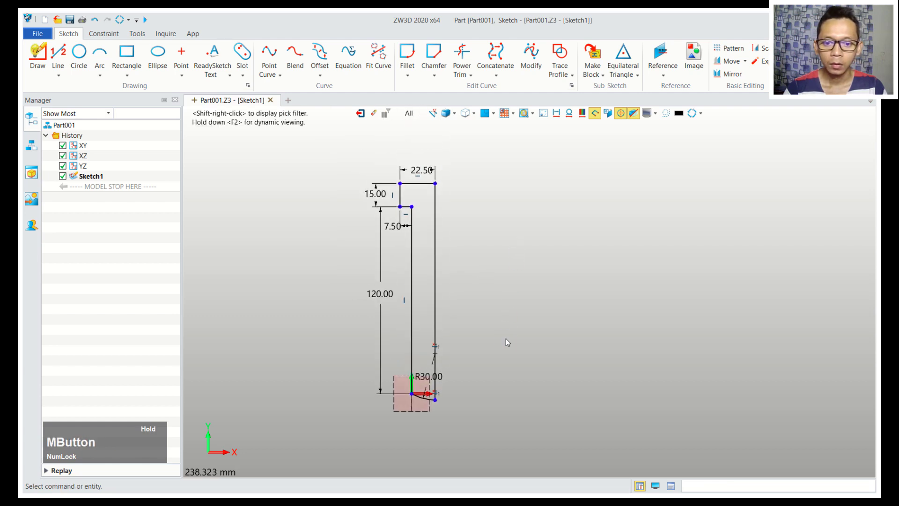
Round the head's outer top corner and inner corner with 3 mm fillets
left_click(413, 55)
scroll("up", 3)
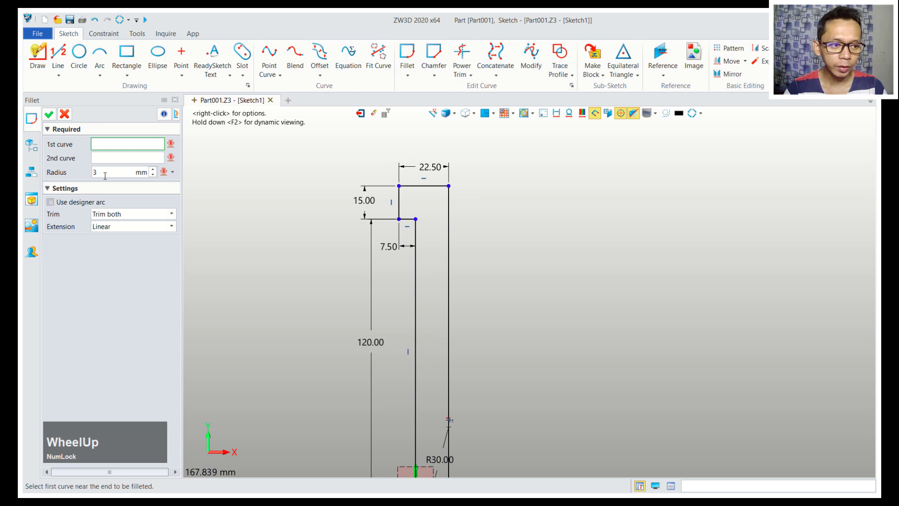
left_click(407, 188)
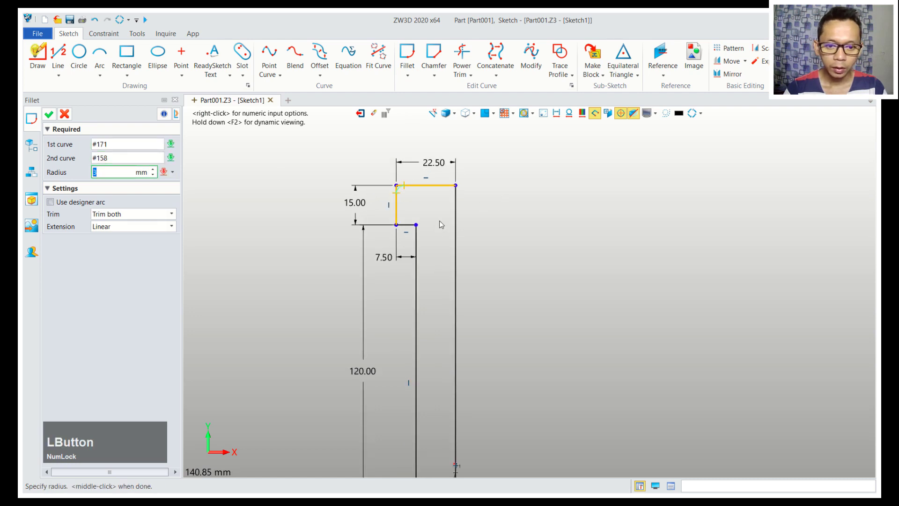
middle_click(466, 218)
left_click(408, 228)
middle_click(501, 218)
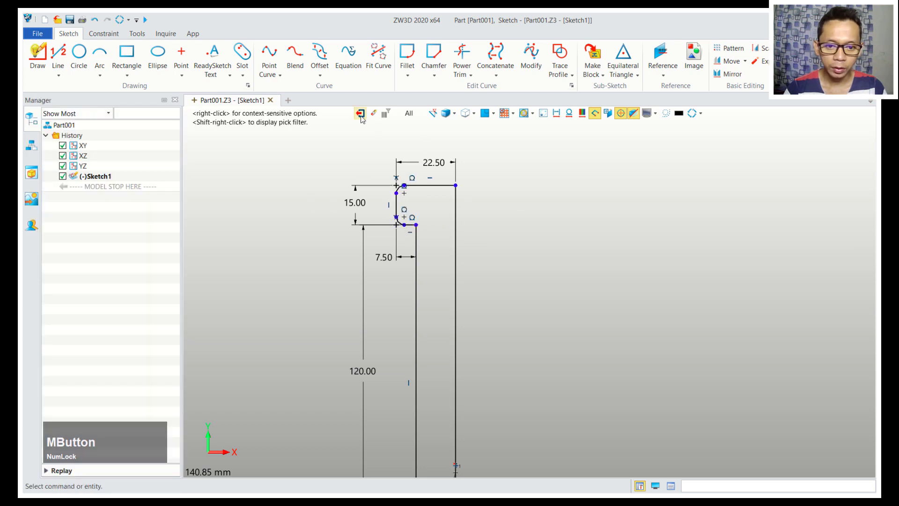
Exit the sketch and revolve Sketch1 360° about the vertical axis into Revolve1_Base
left_click(364, 119)
scroll("down", 3)
middle_click(657, 253)
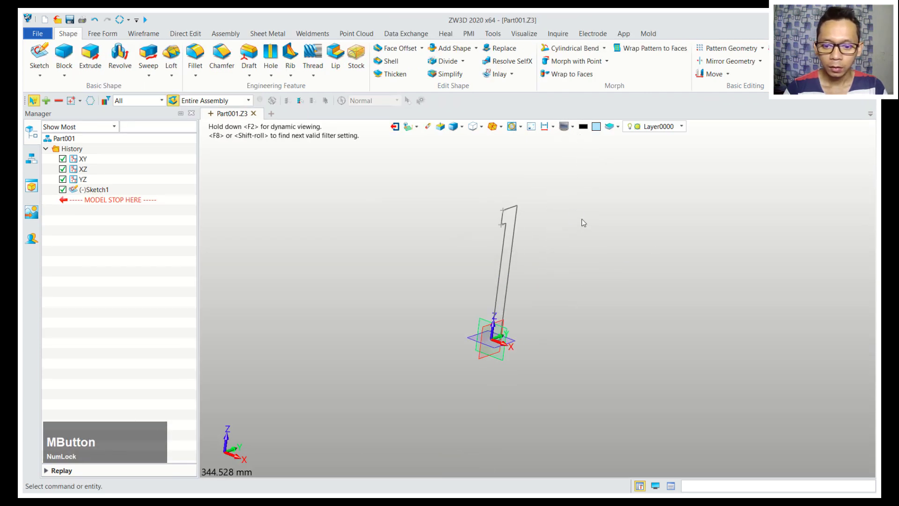
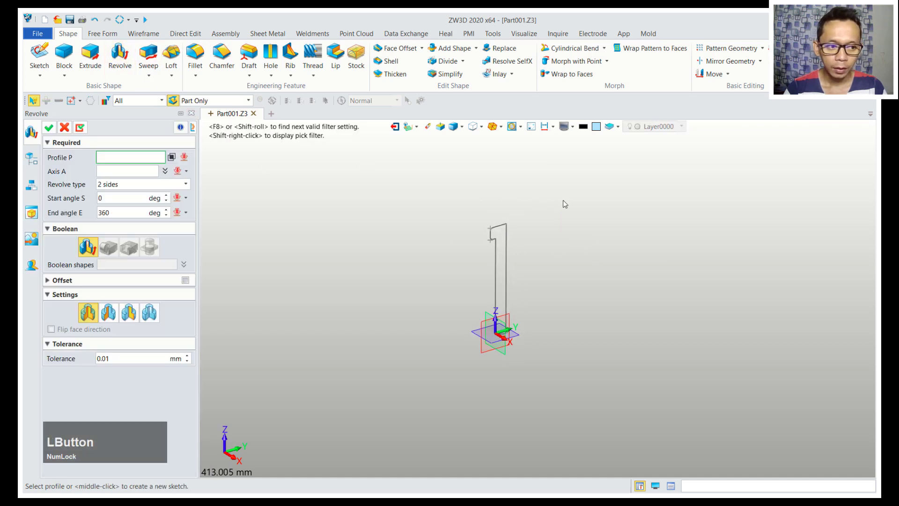
left_click(508, 249)
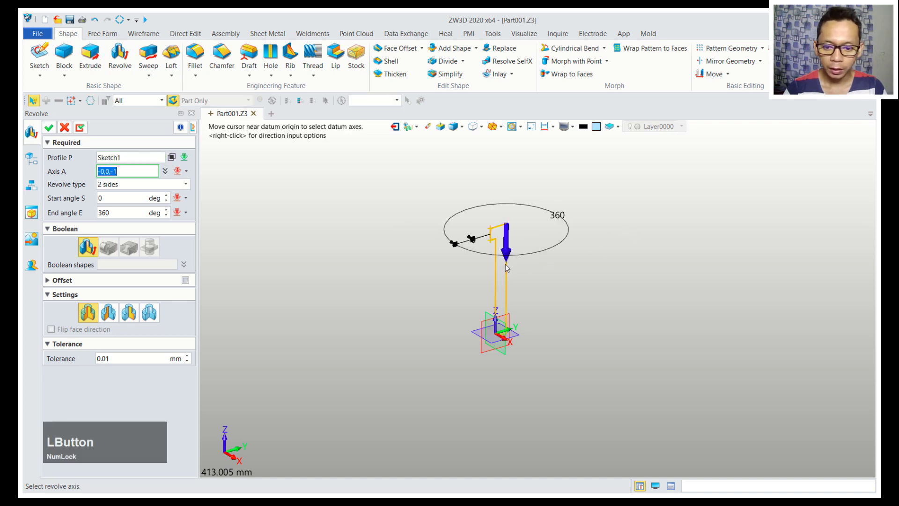
left_click(509, 275)
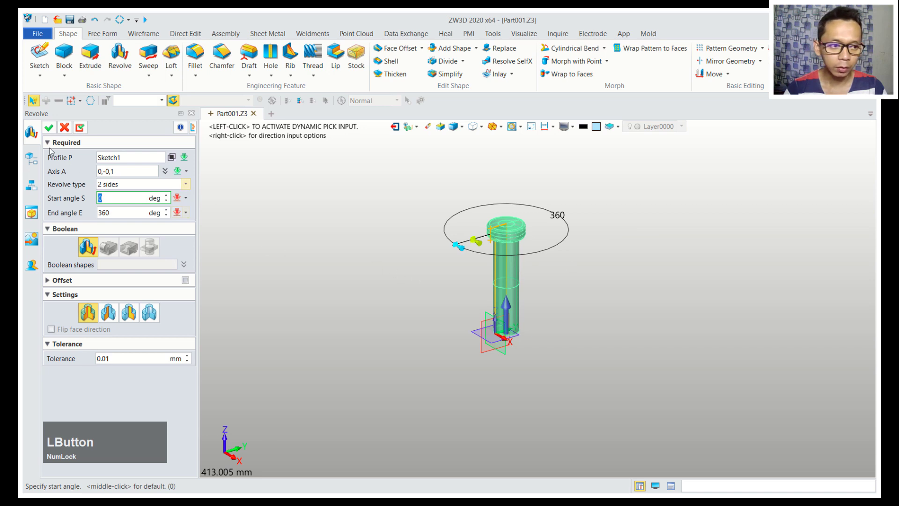
left_click(47, 134)
right_click(575, 273)
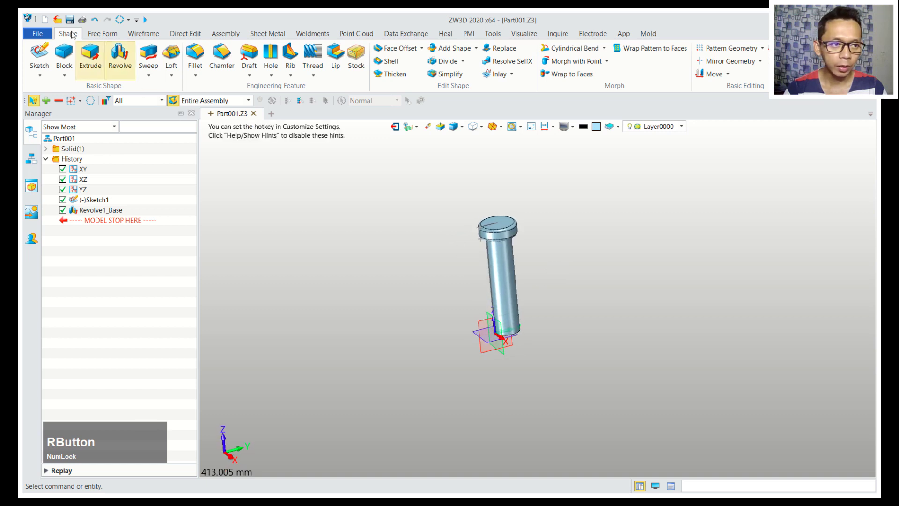
Save the pin part as Part 3.Z3 in the ZW3D folder
left_click(69, 19)
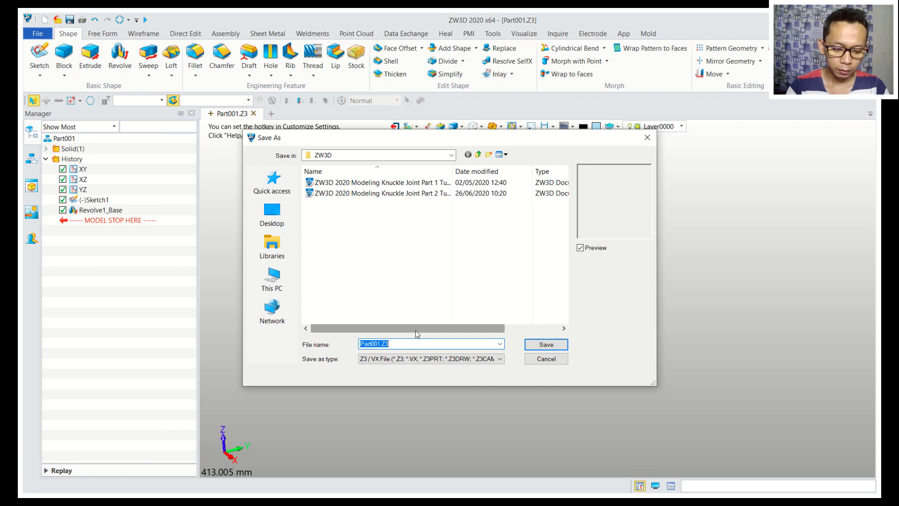
type("part")
key("space")
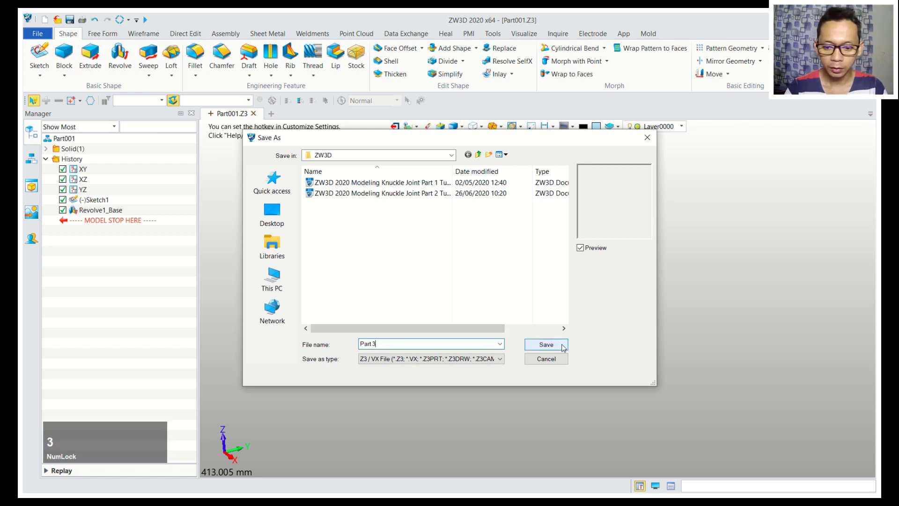
left_click(565, 346)
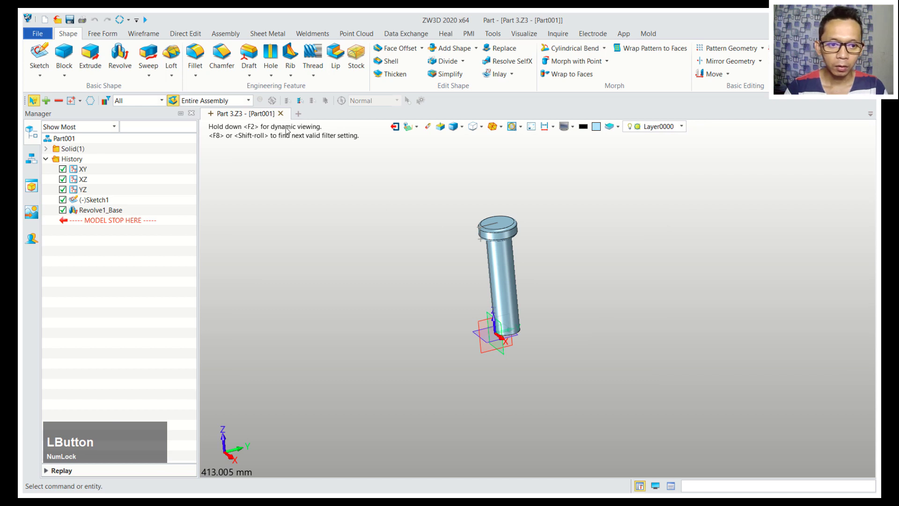
Close Part 3.Z3 and bring up the file-open dialog listing the ZW3D folder
left_click(280, 117)
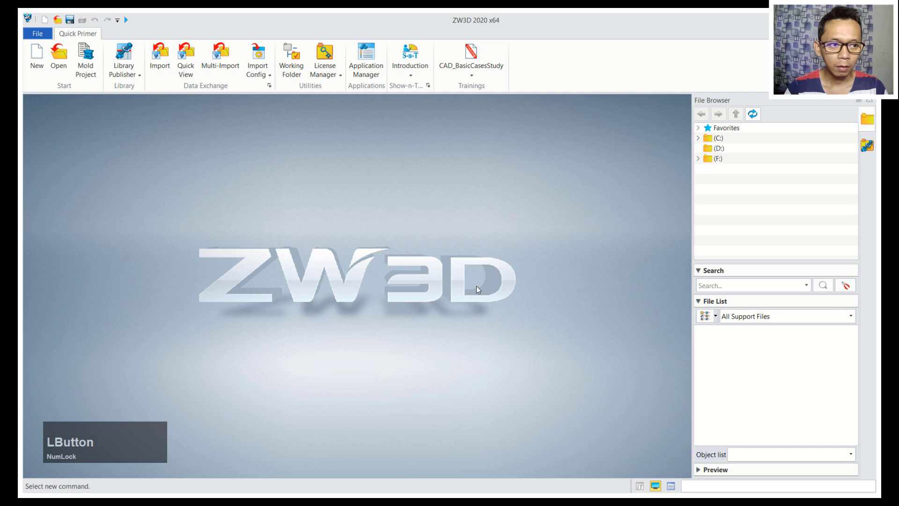
left_click(69, 65)
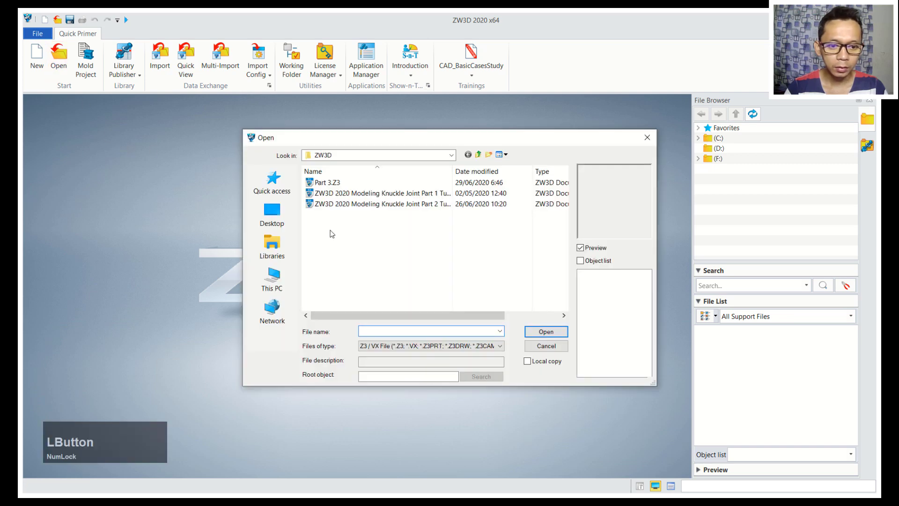
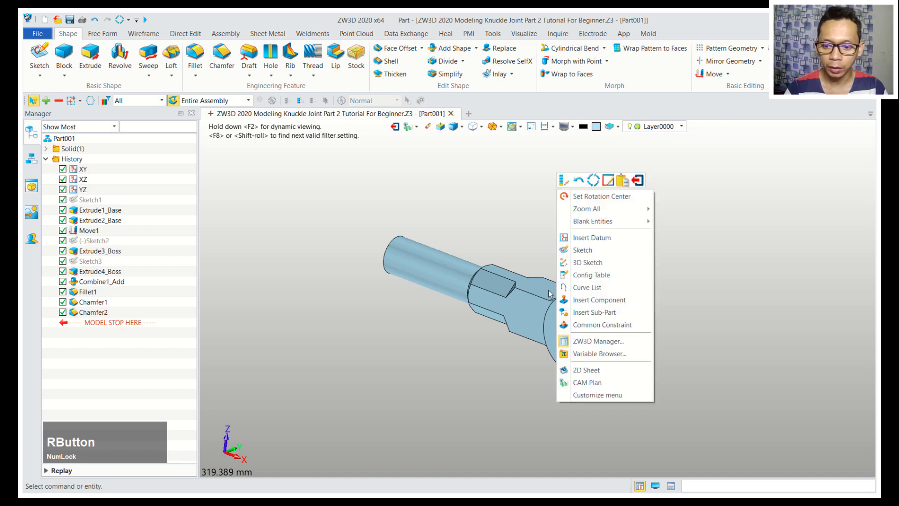
Insert the fork component Part004 into the assembly without constraints
left_click(615, 306)
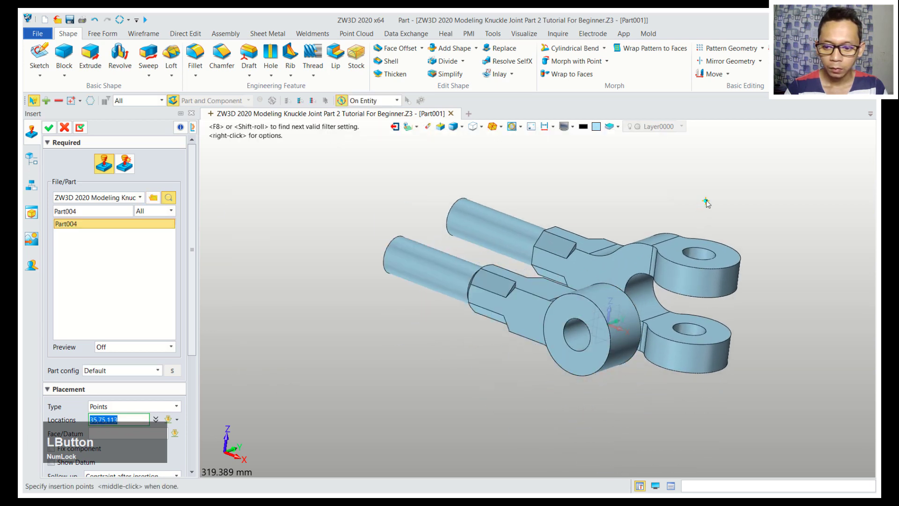
middle_click(317, 200)
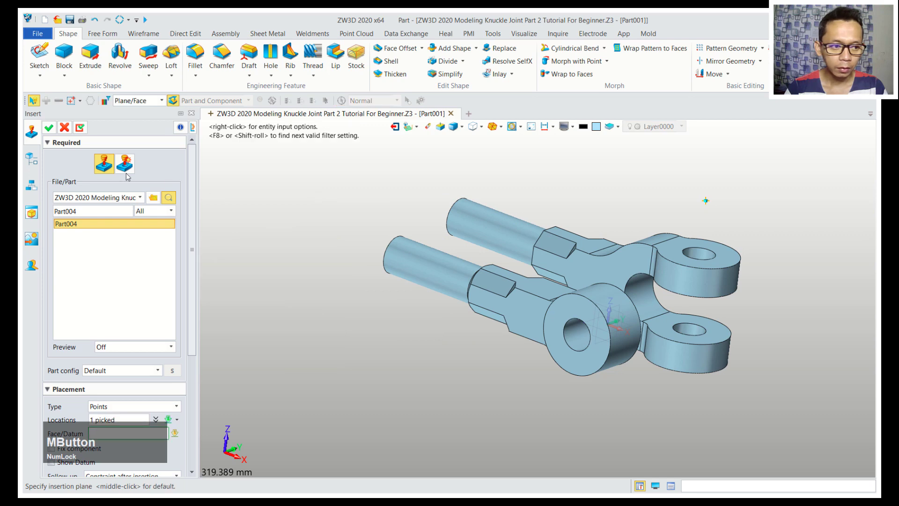
left_click(49, 132)
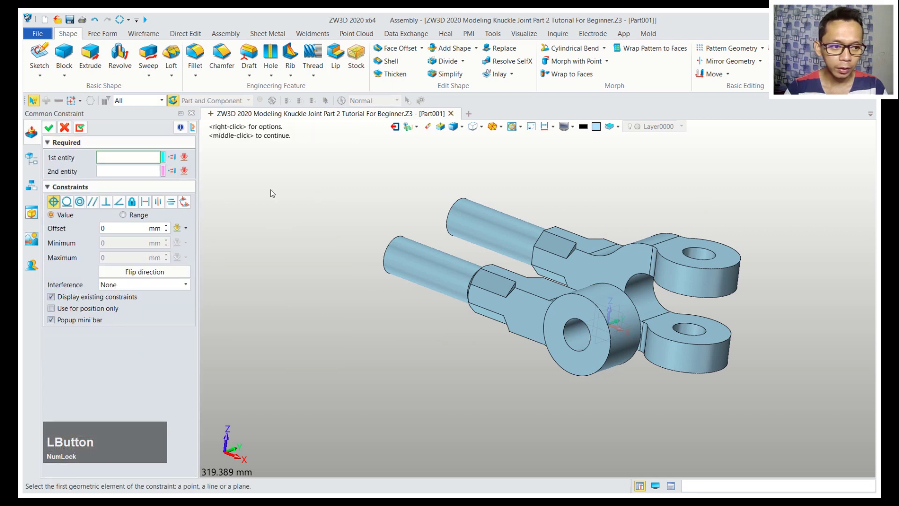
middle_click(274, 192)
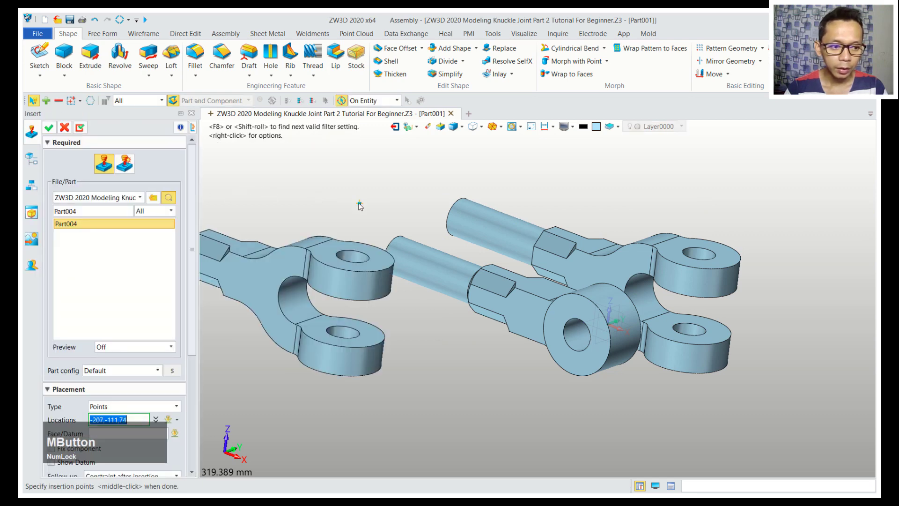
Insert the Part 3.Z3 pin component and end the insert command
left_click(156, 200)
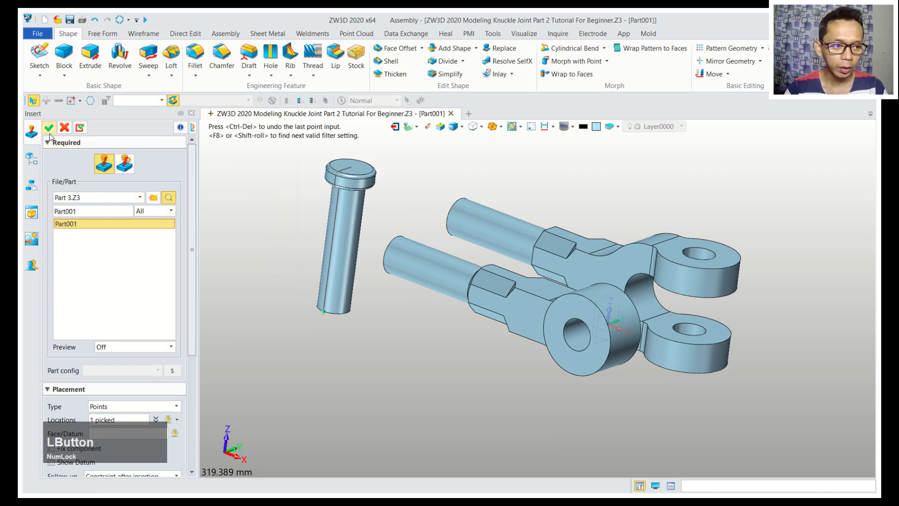
middle_click(375, 256)
scroll("down", 3)
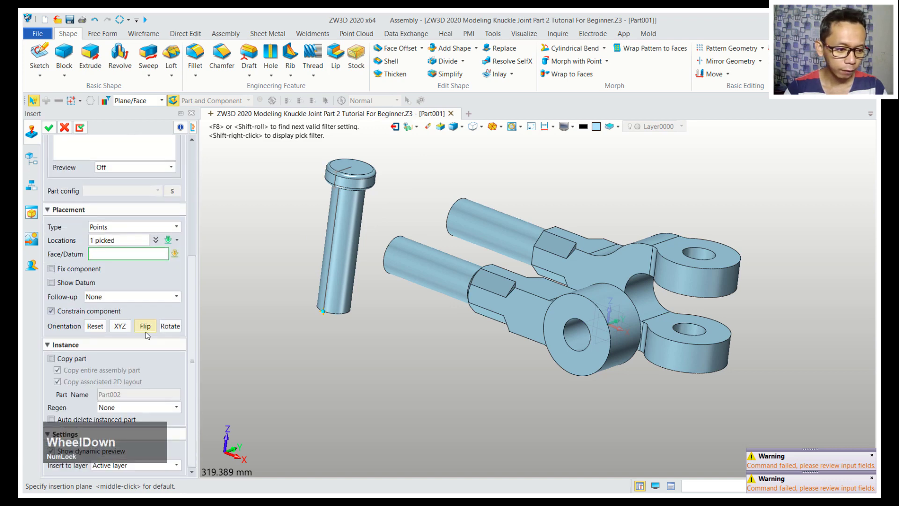
left_click(49, 363)
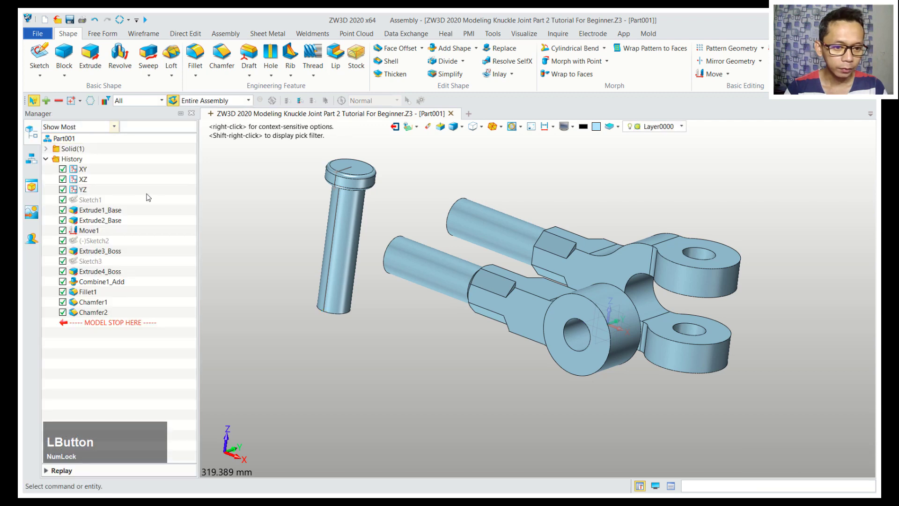
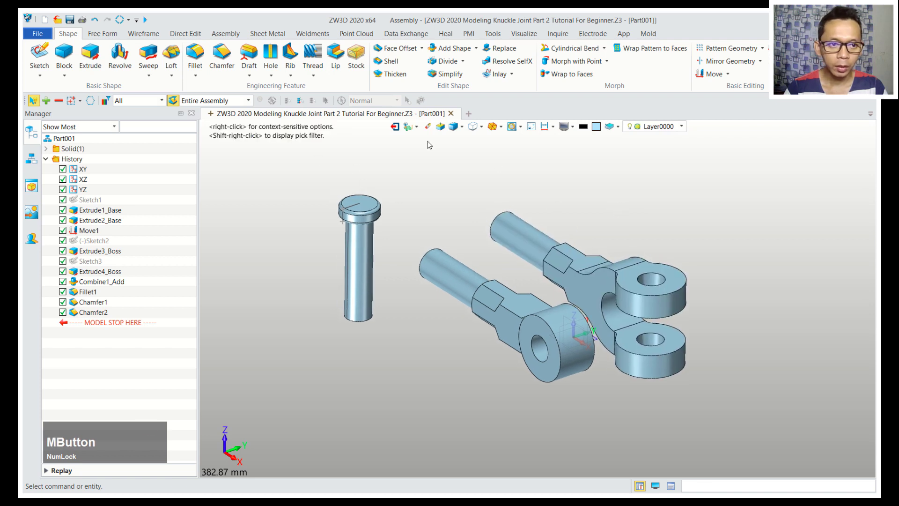
Constrain the fork's lower hole edge and the eye's hole edge concentric
left_click(237, 38)
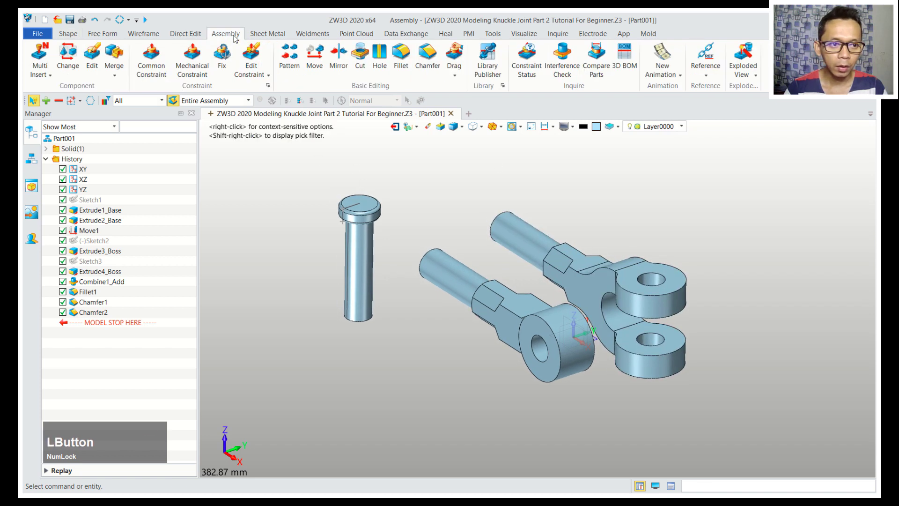
left_click(157, 69)
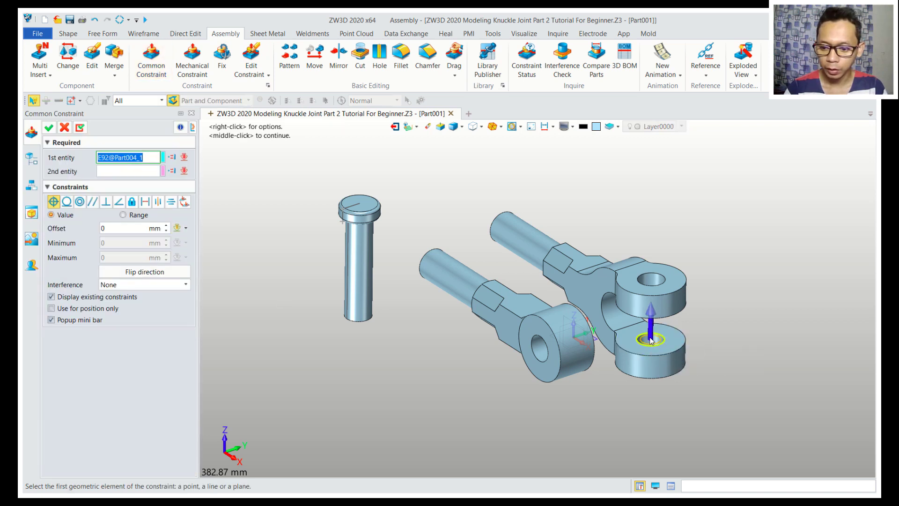
left_click(649, 340)
scroll("up", 3)
left_click(526, 346)
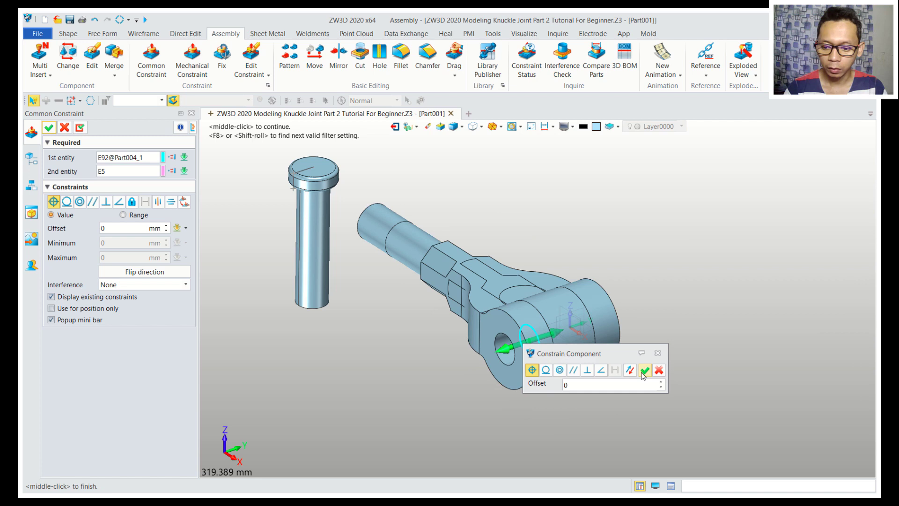
left_click(645, 374)
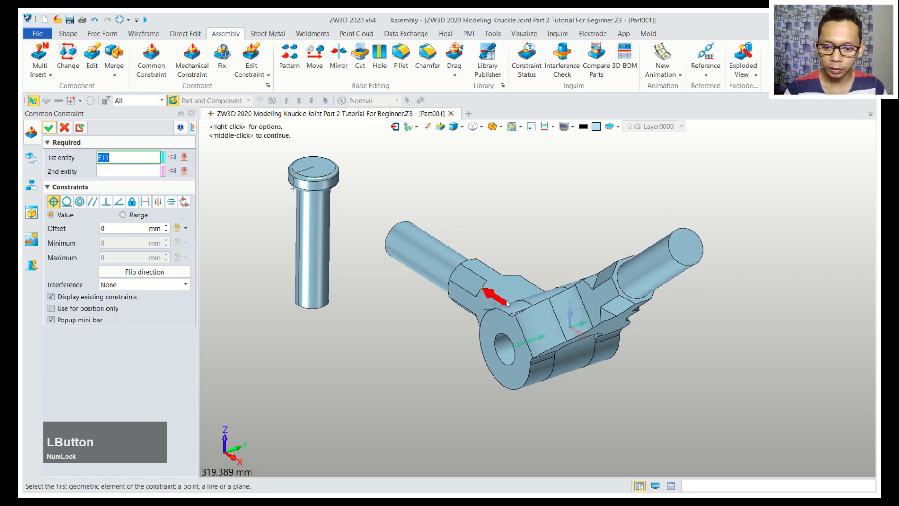
Constrain the pin's cylindrical face Concentric with the eye hole edge and exit Common Constraint
middle_click(740, 328)
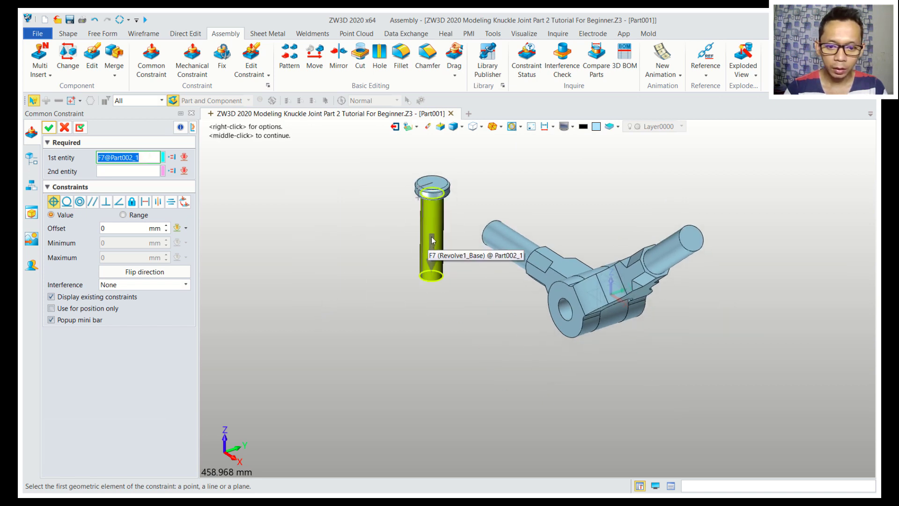
left_click(431, 239)
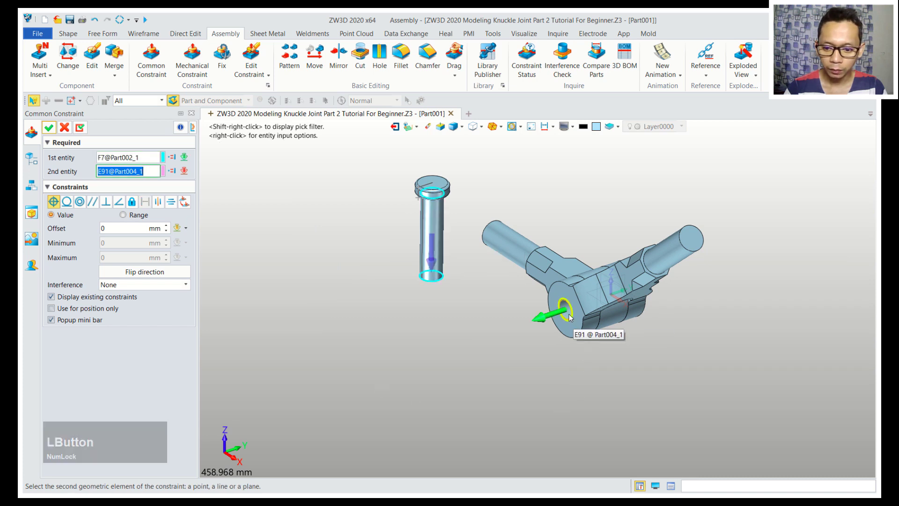
left_click(572, 316)
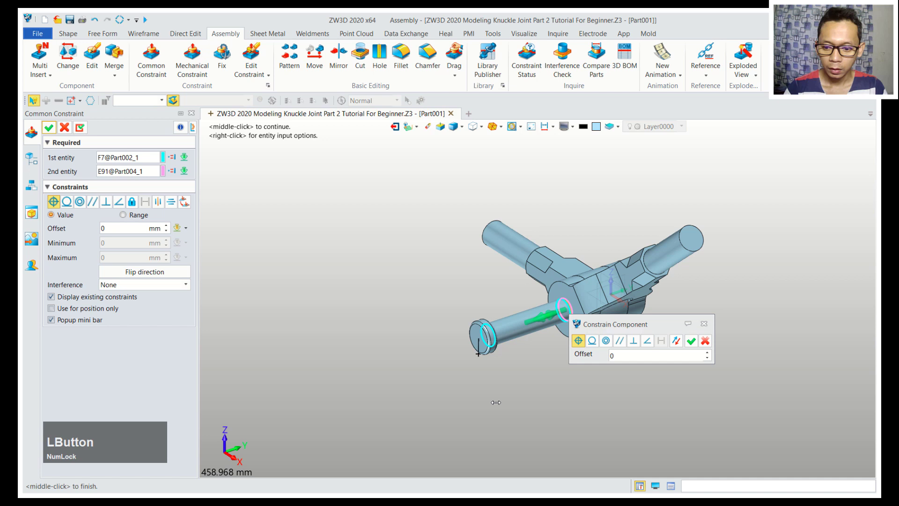
left_click(697, 345)
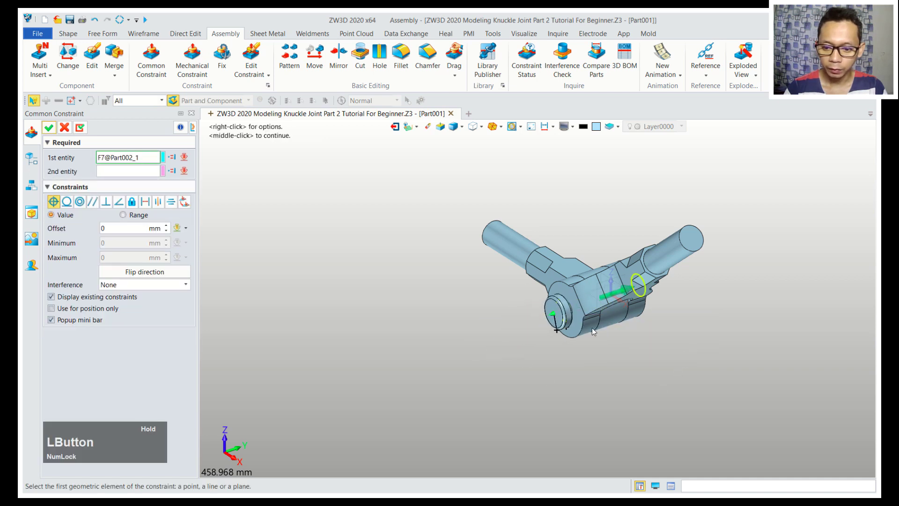
right_click(716, 378)
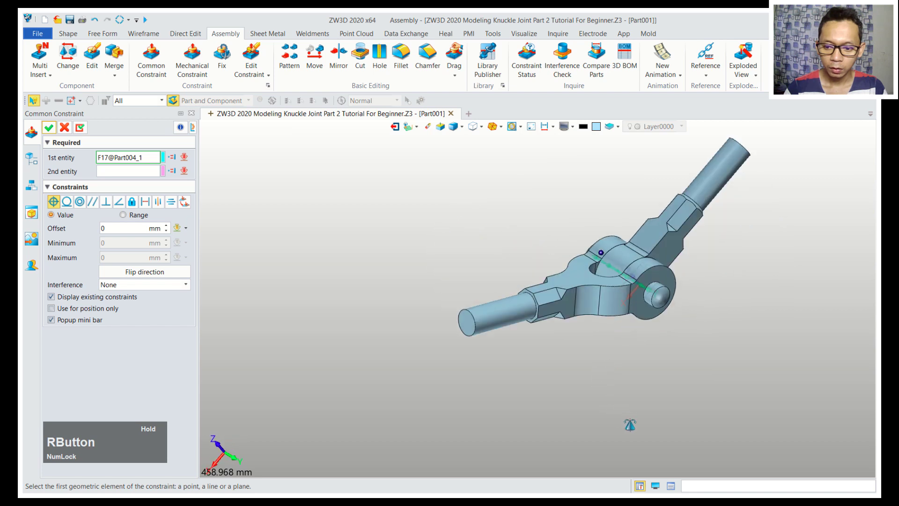
left_click(48, 132)
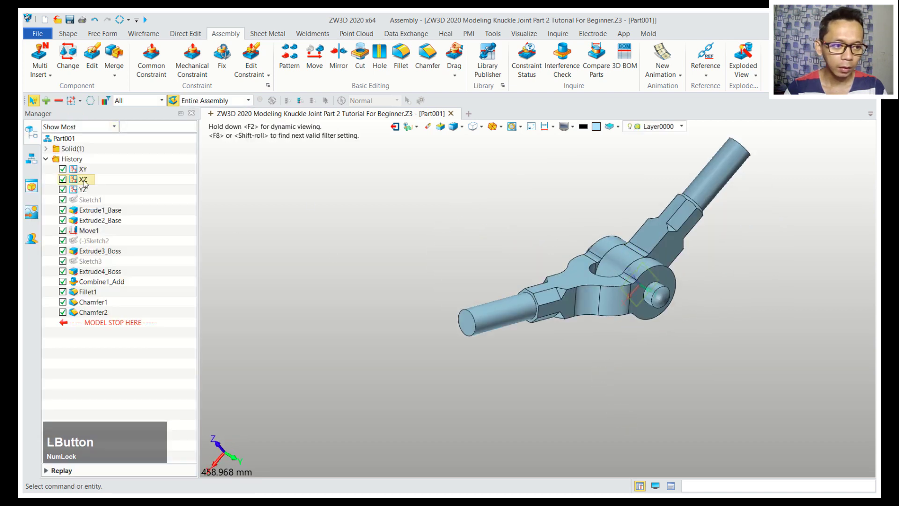
scroll("down", 3)
middle_click(701, 303)
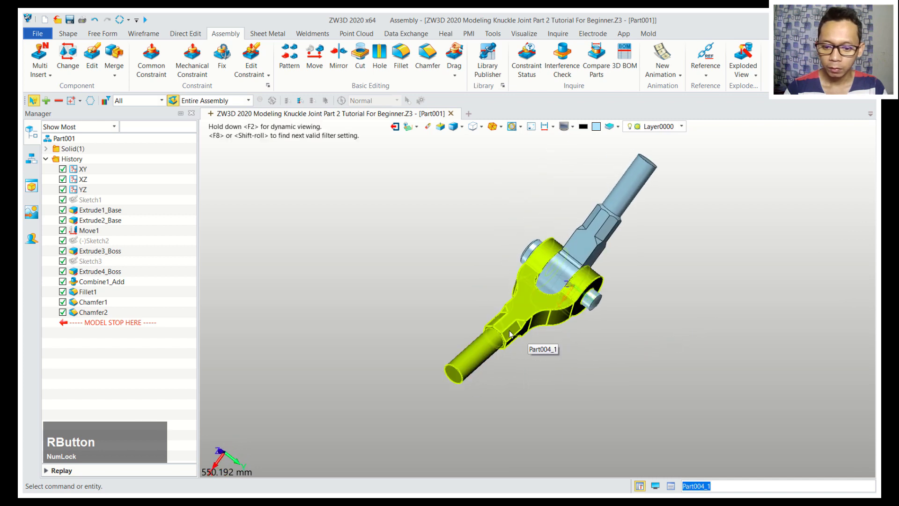
left_click(508, 334)
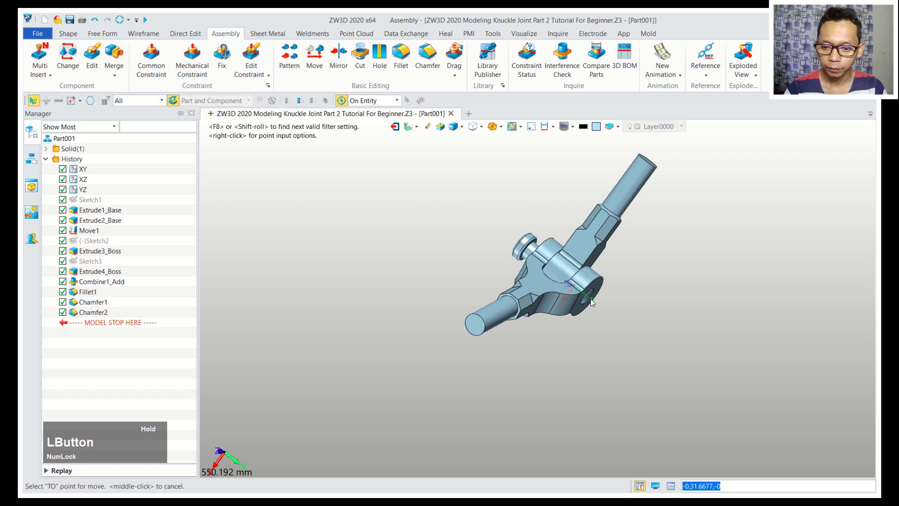
right_click(606, 375)
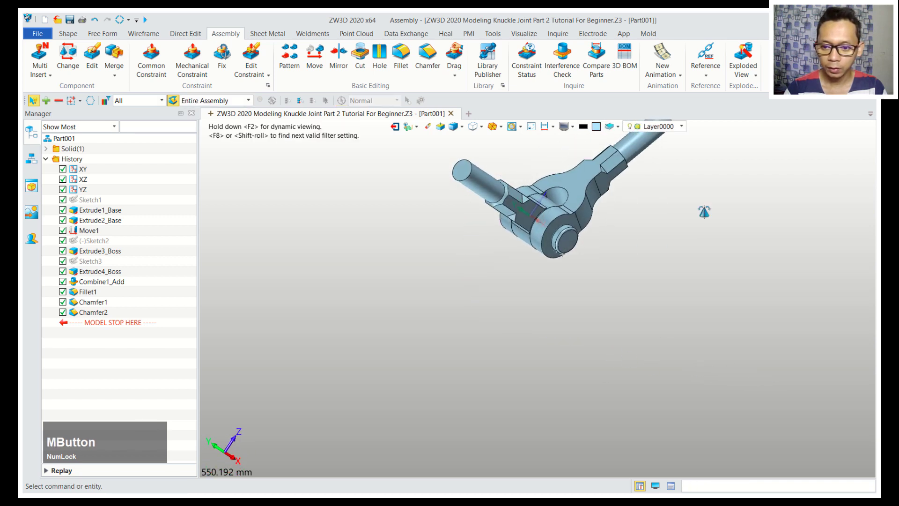
scroll("up", 3)
right_click(455, 204)
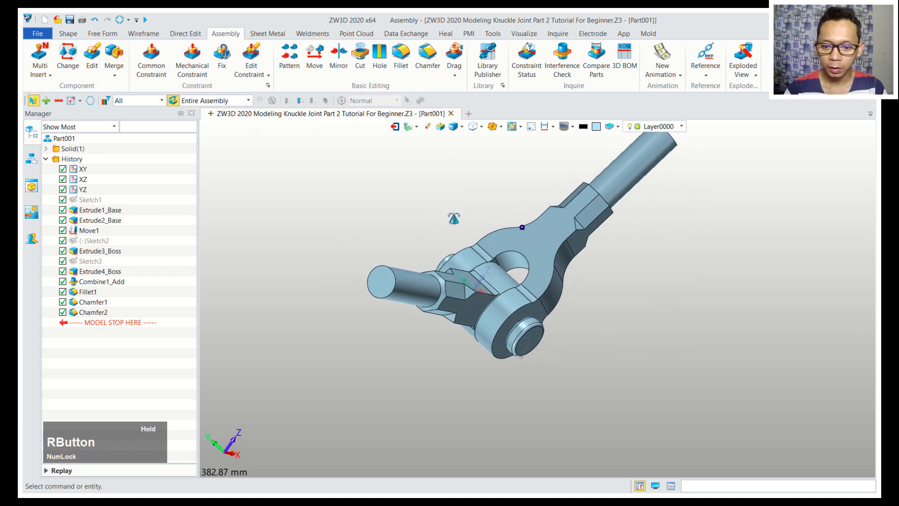